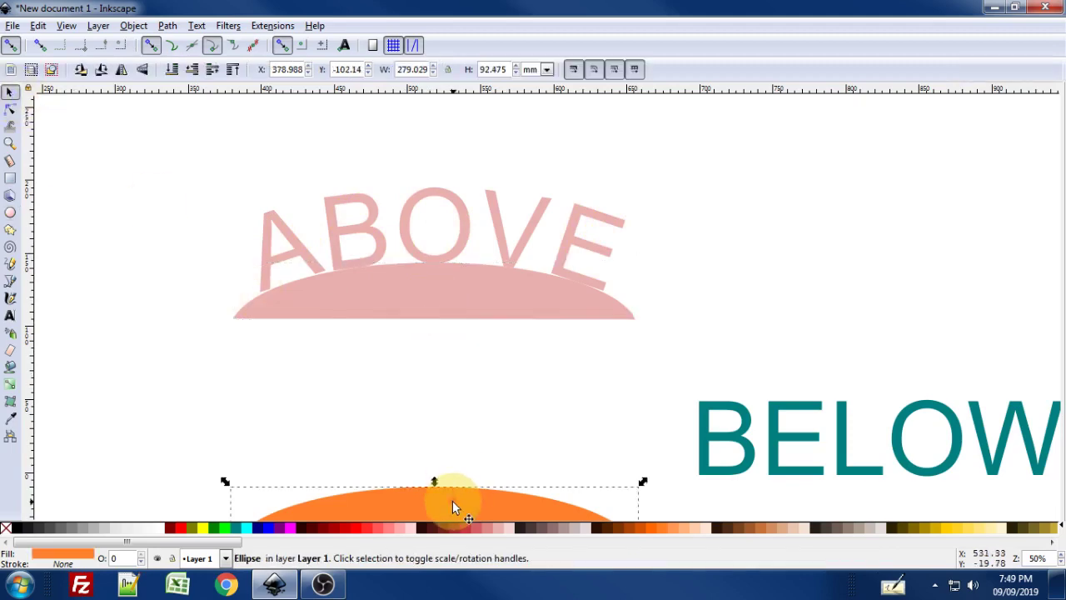
- Nudge the selected orange ellipse upward with Shift+Up until it sits over the ABOVE arc
{"action": "key", "text": "shift+Up"}
{"action": "key", "text": "shift+Up"}
{"action": "key", "text": "shift+Up"}
{"action": "key", "text": "shift+Up"}
{"action": "key", "text": "shift+Up"}
{"action": "key", "text": "shift+Up"}
{"action": "key", "text": "shift+Up"}
{"action": "key", "text": "shift+Up"}
{"action": "key", "text": "shift+Up"}
{"action": "key", "text": "shift+Up"}
{"action": "key", "text": "shift+Up"}
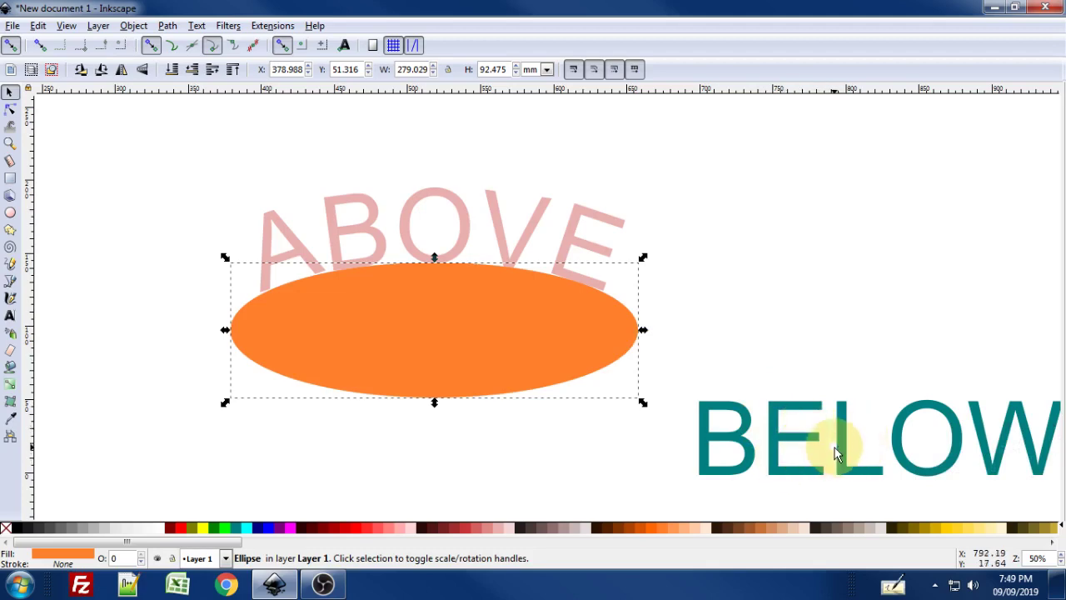
- Click on the canvas near the orange ellipse segment under the teal BELOW text
{"action": "left_click", "coordinate": [853, 444]}
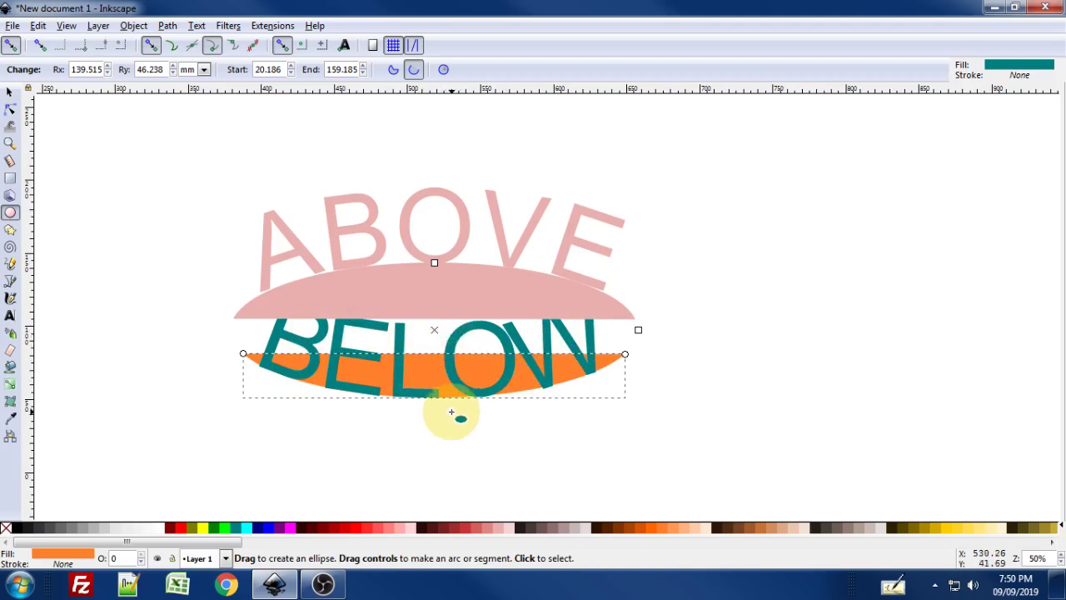
- Try moving the BELOW text below the orange shape, then undo so it stays on the ellipse's bottom curve
{"action": "key", "text": "space"}
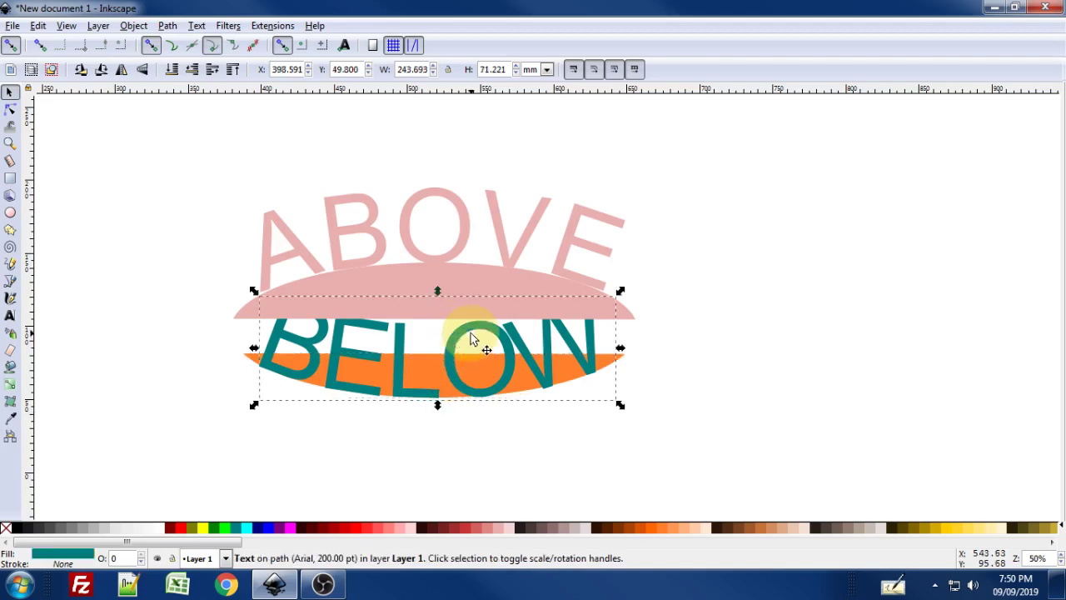
{"action": "left_click", "coordinate": [477, 351]}
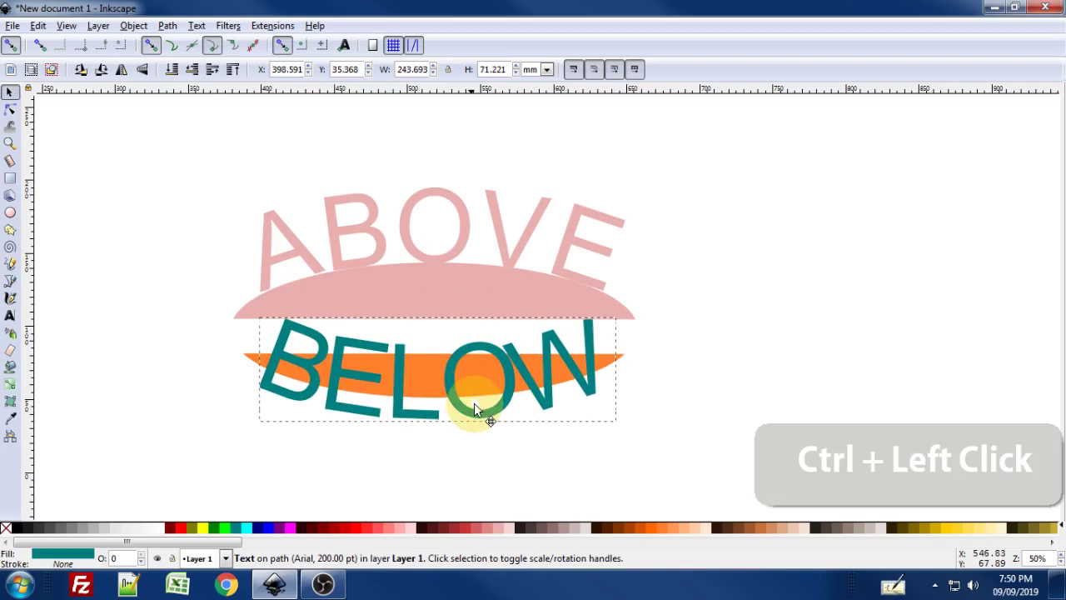
{"action": "left_click", "coordinate": [478, 437]}
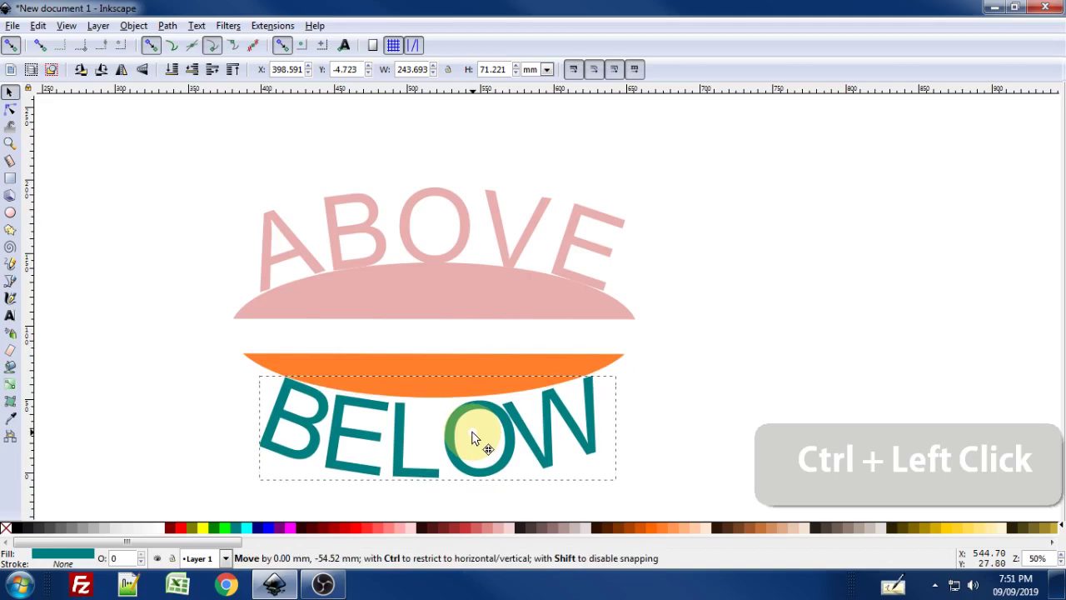
{"action": "key", "text": "ctrl+z"}
{"action": "key", "text": "ctrl+y"}
{"action": "left_click", "coordinate": [402, 396]}
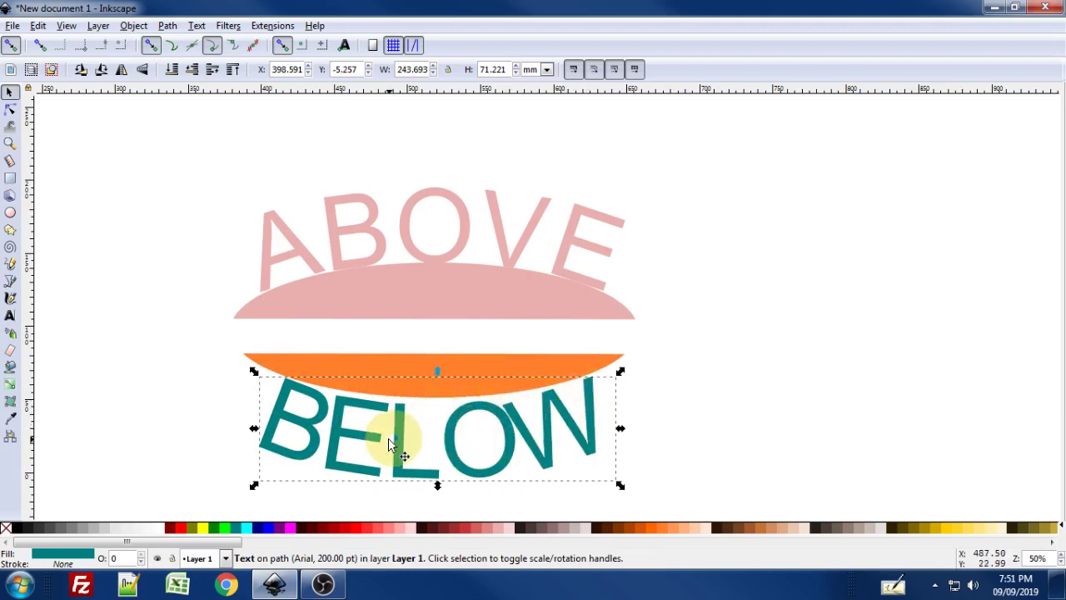
{"action": "key", "text": "ctrl+z"}
- Enter text editing on BELOW and select all its letters for spacing adjustments
{"action": "key", "text": "t"}
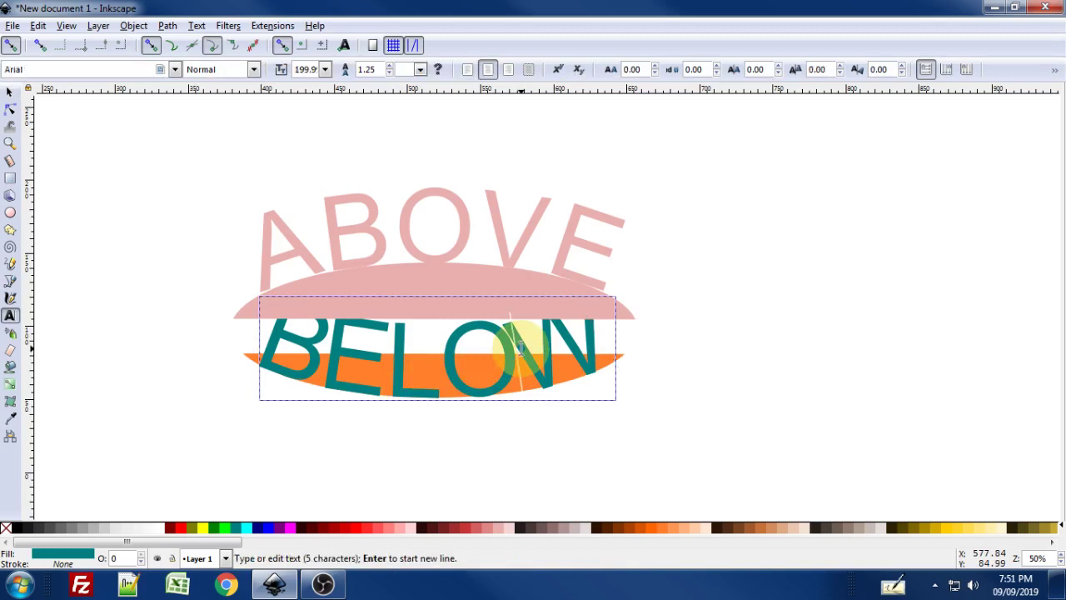
{"action": "key", "text": "ctrl+a"}
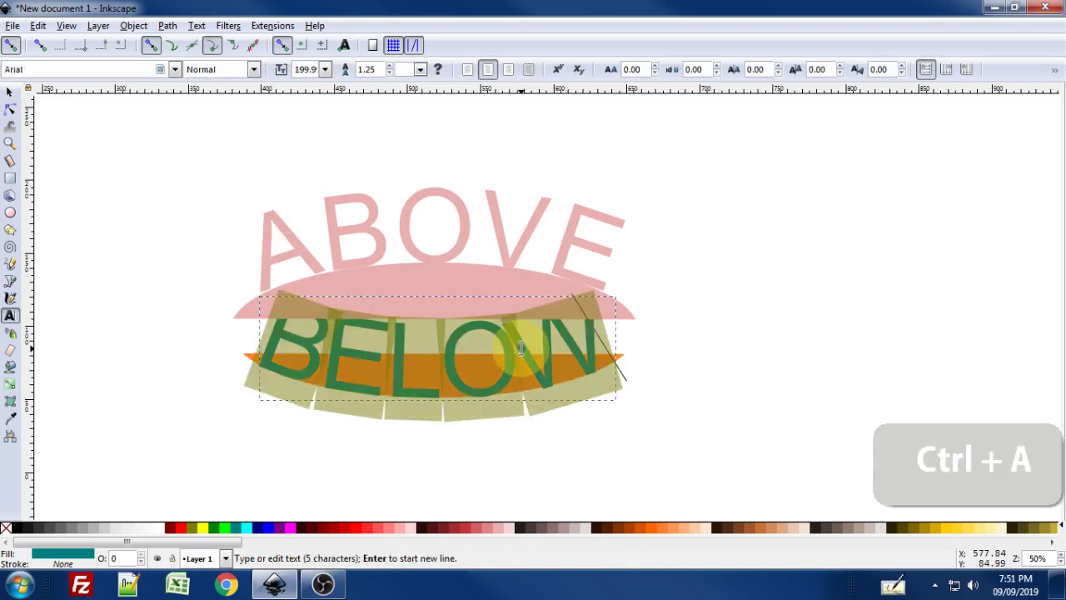